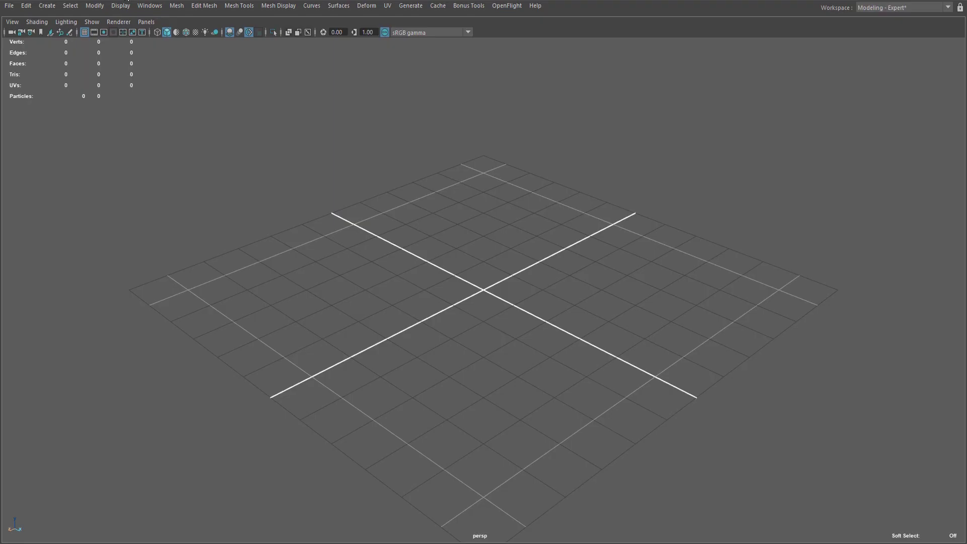
# Open the Windows menu to reach Settings/Preferences
pyautogui.click(157, 6)
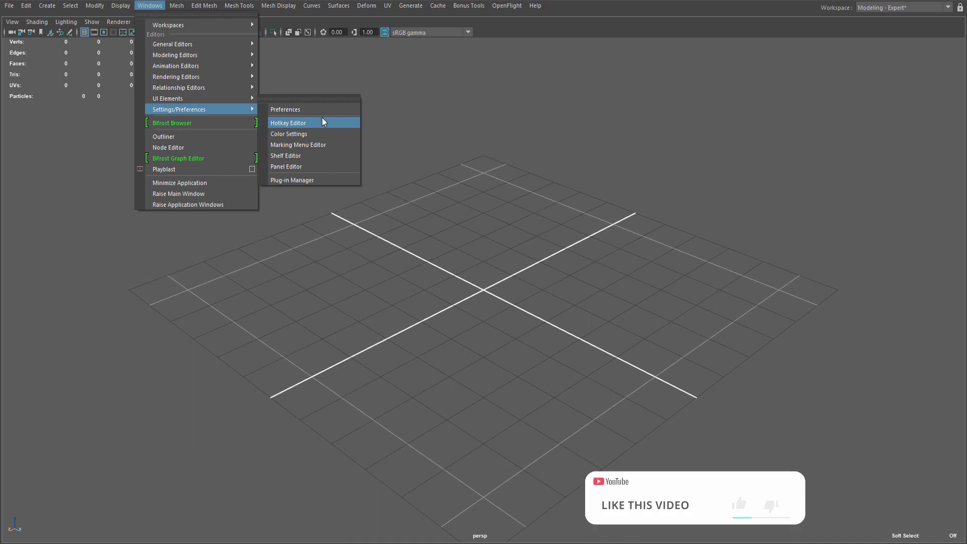
# Open the Hotkey Editor and list the hotkey sets (Maya Default, Maya Default Duplicate)
pyautogui.click(324, 121)
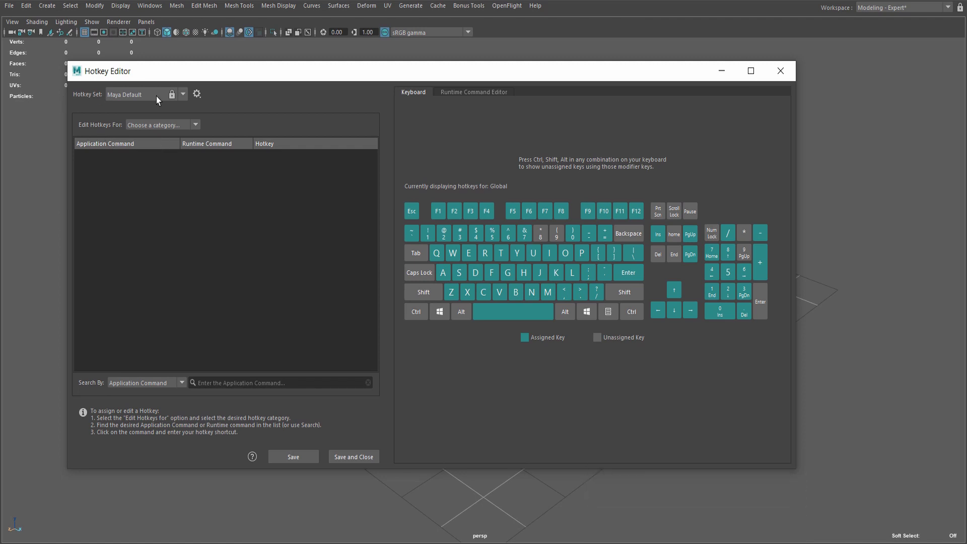
pyautogui.click(185, 97)
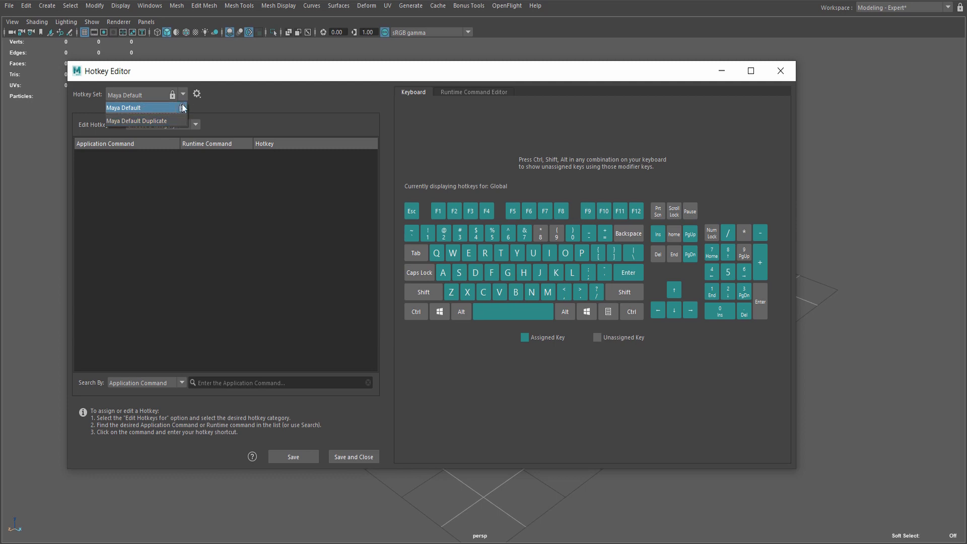
# Duplicate the hotkey set via the gear menu and name the copy 'zfx'
pyautogui.click(201, 92)
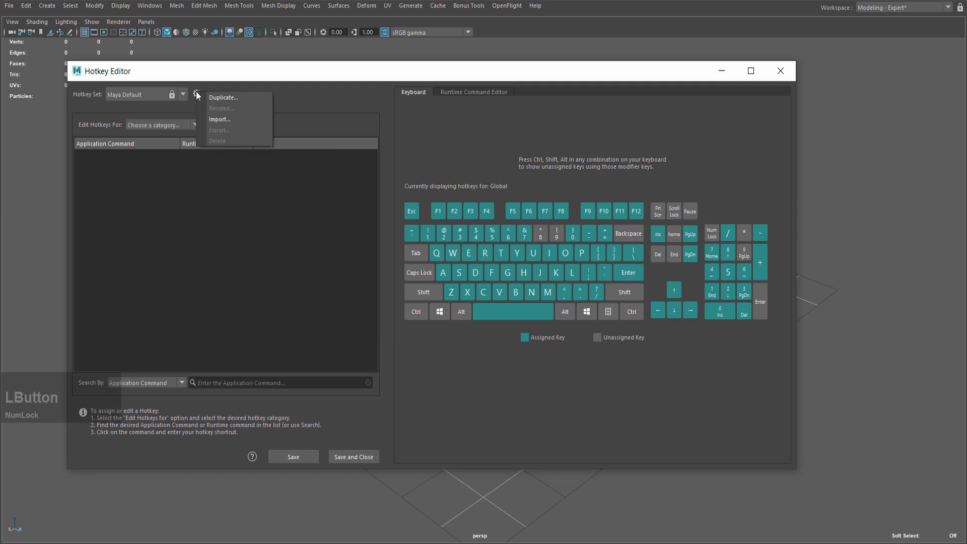
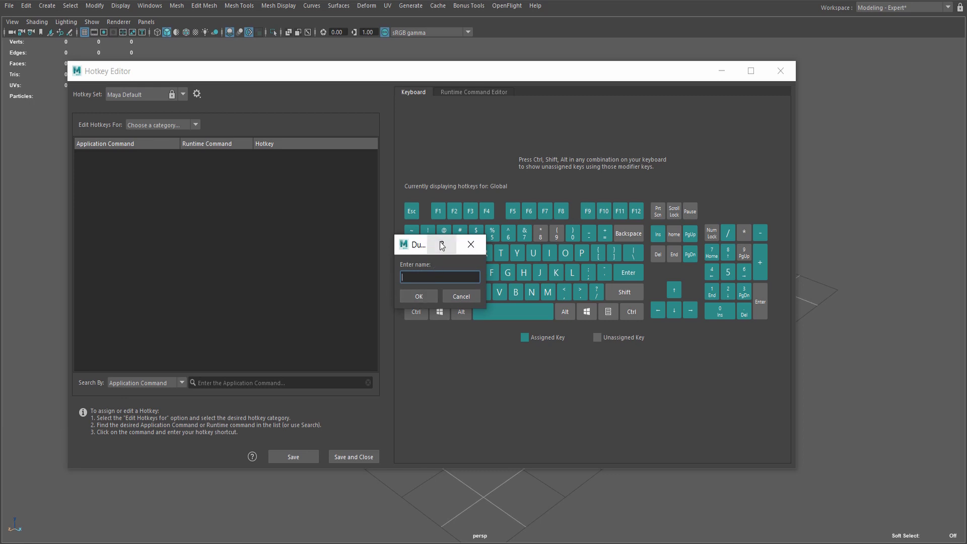
pyautogui.click(391, 245)
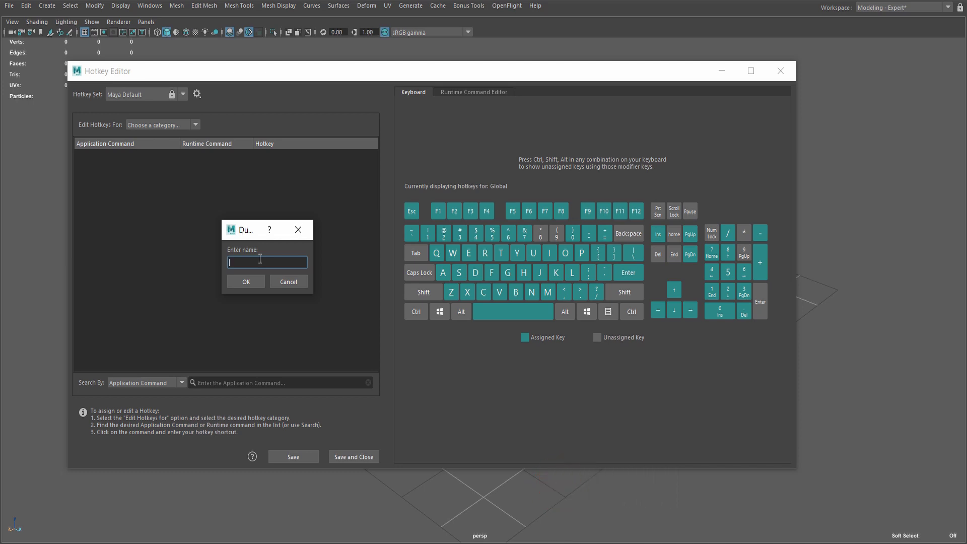
pyautogui.write('zfx')
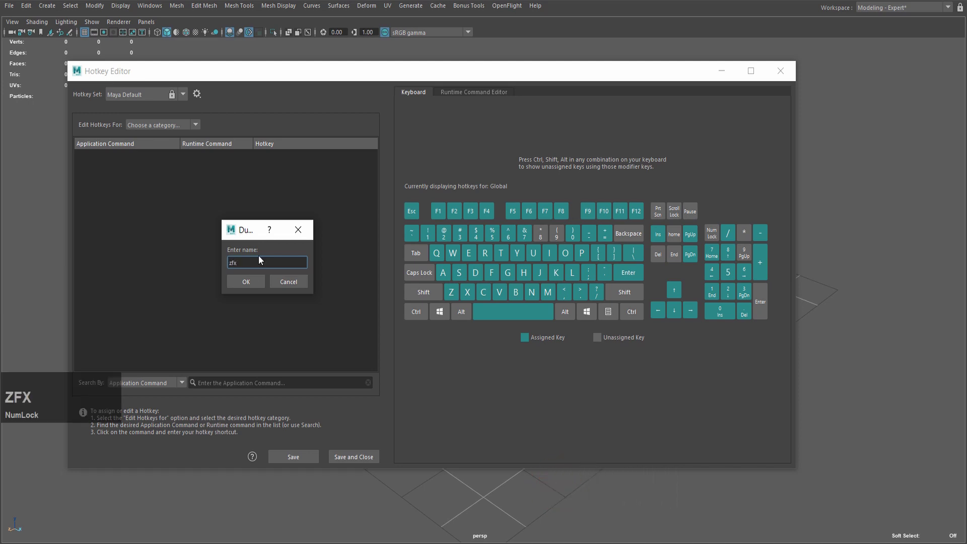
pyautogui.click(258, 288)
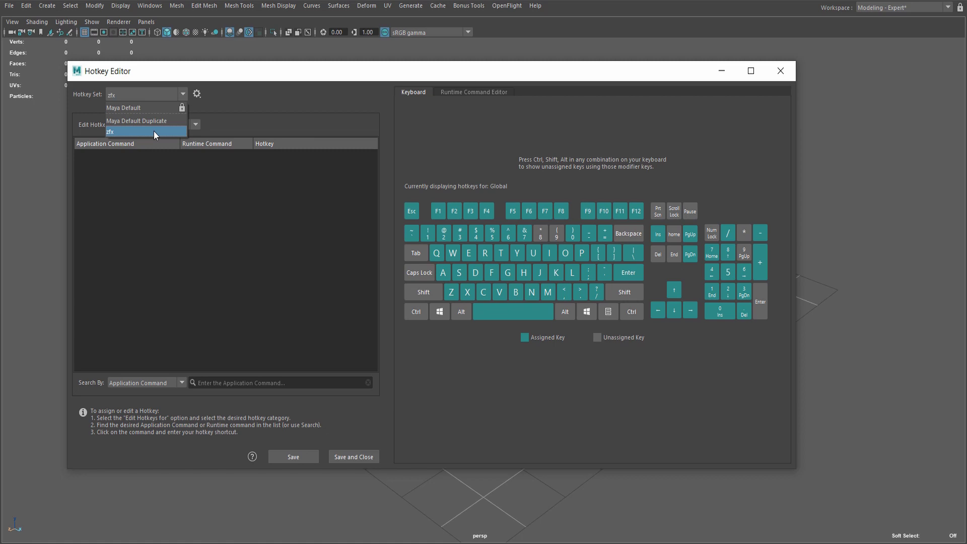
# Make zfx the current hotkey set and bring up its management options
pyautogui.click(156, 133)
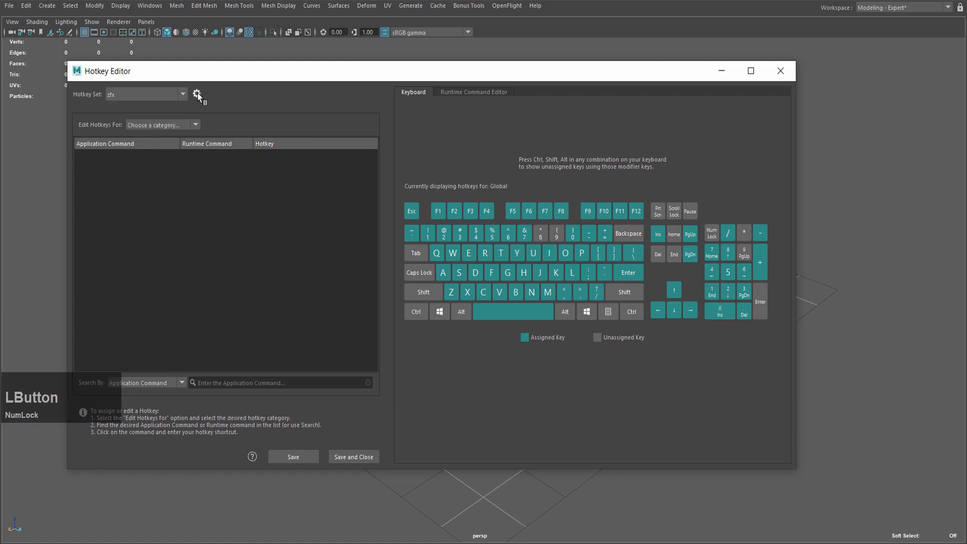
pyautogui.click(202, 95)
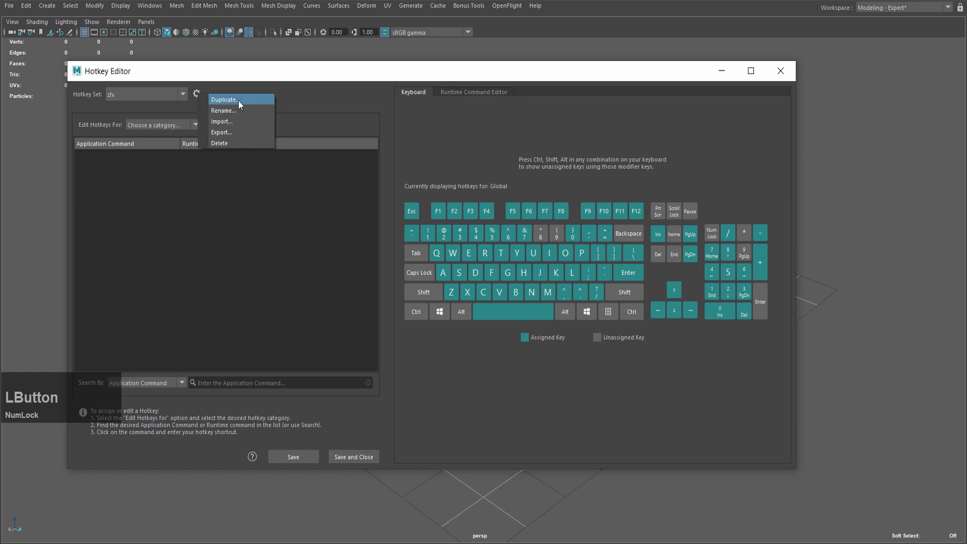
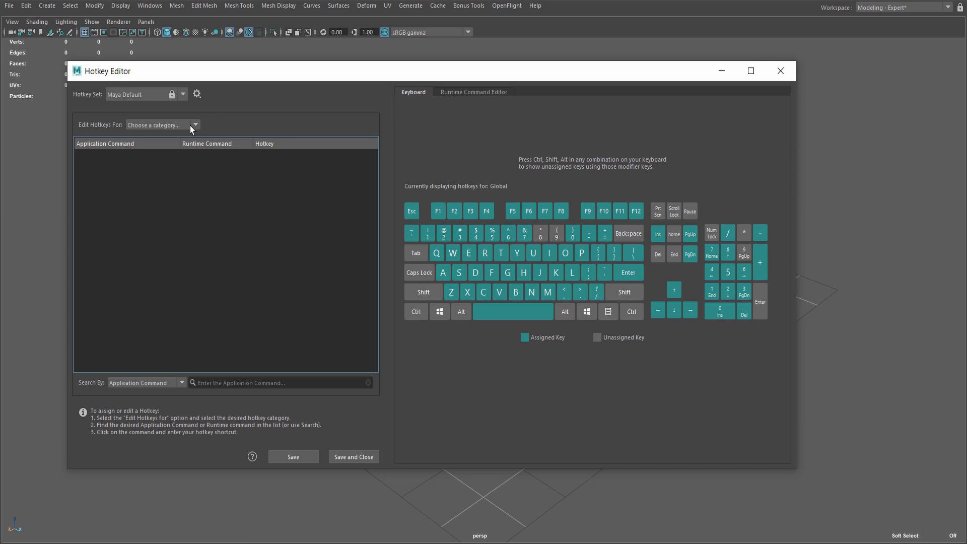
# Browse the hotkey categories to menu items and leave Tag As Controller unassigned
pyautogui.click(201, 128)
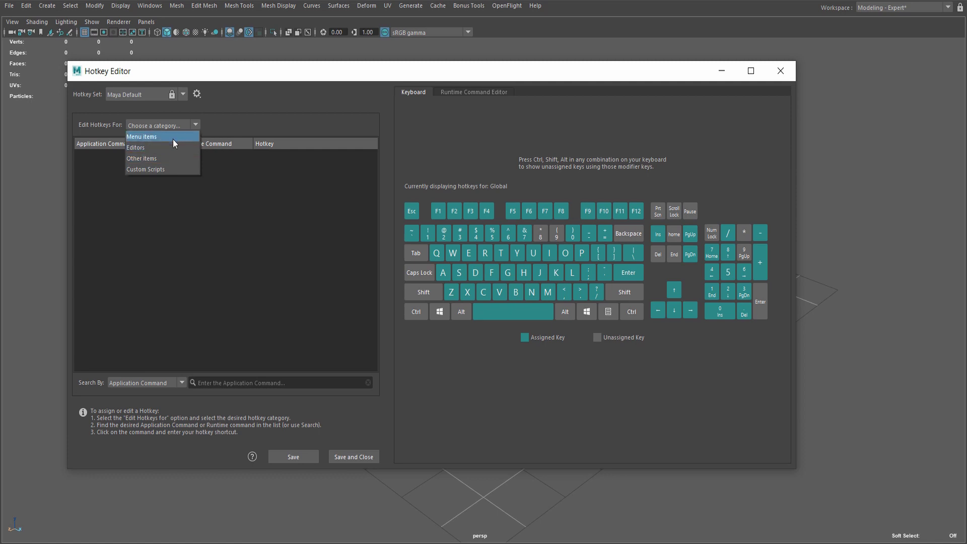
pyautogui.click(175, 143)
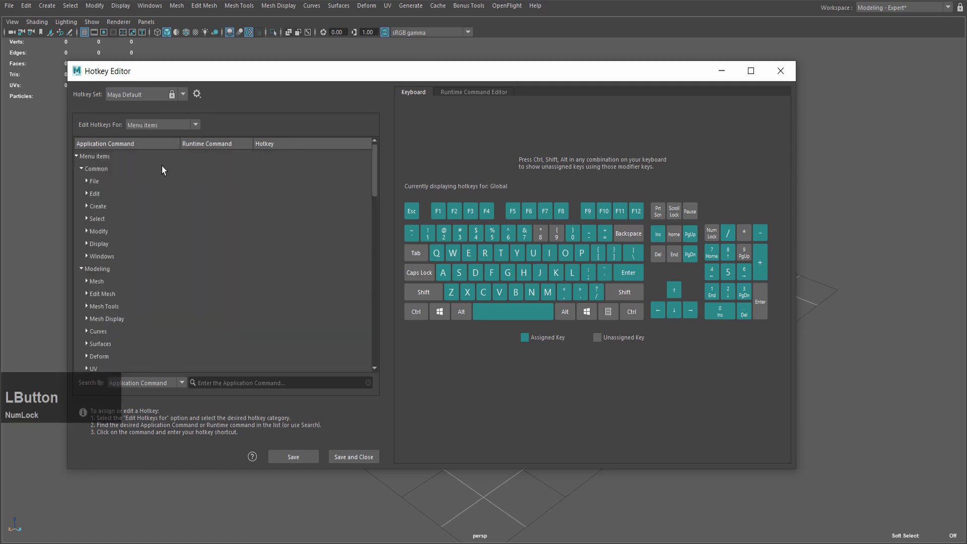
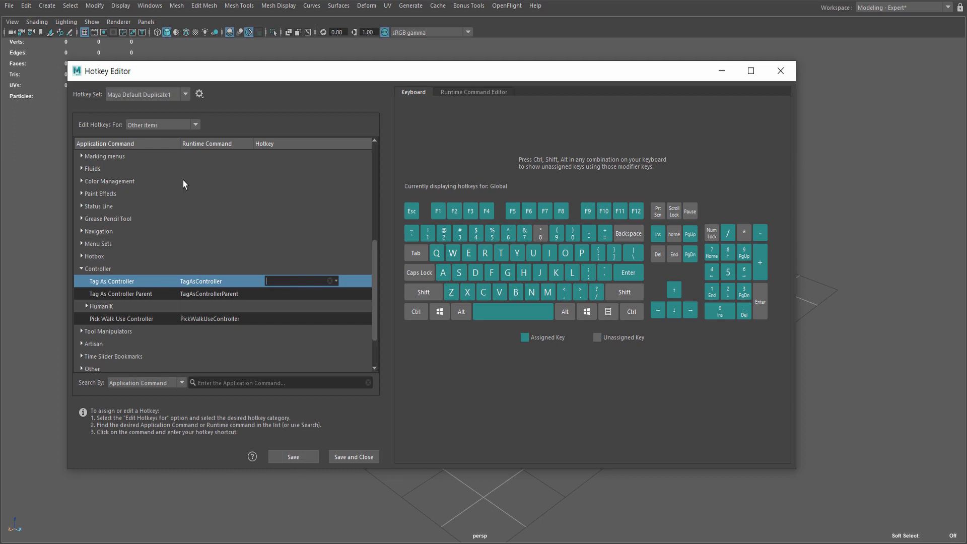
pyautogui.click(249, 300)
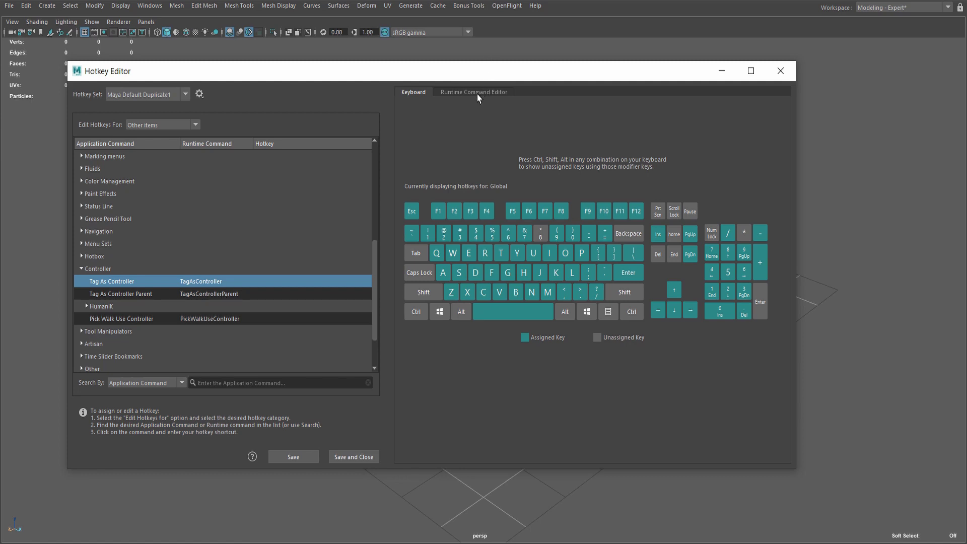
# View TagAsController in the Runtime Command Editor and copy its 'controller' script
pyautogui.click(482, 95)
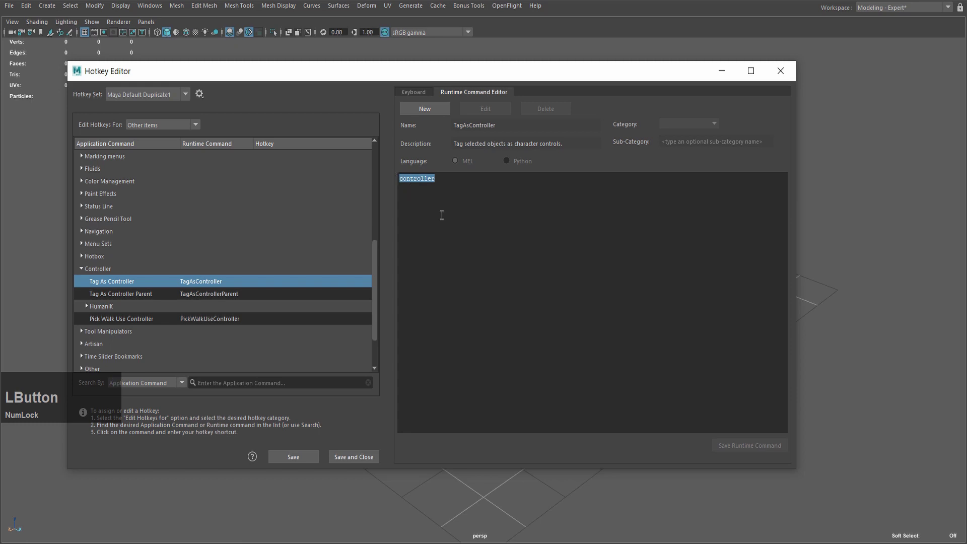
pyautogui.press('c')
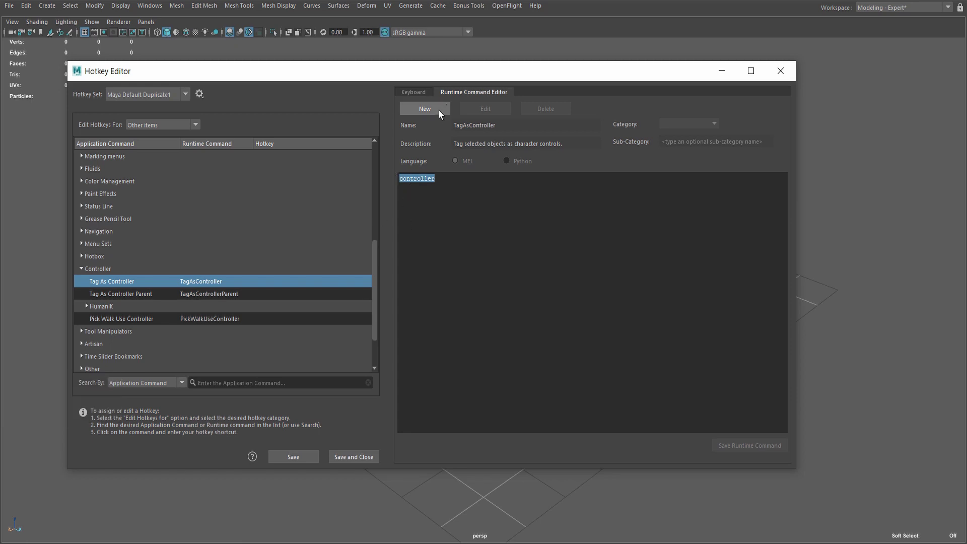
# Start a new runtime command, paste the controller script and name it 'zfx'
pyautogui.click(441, 113)
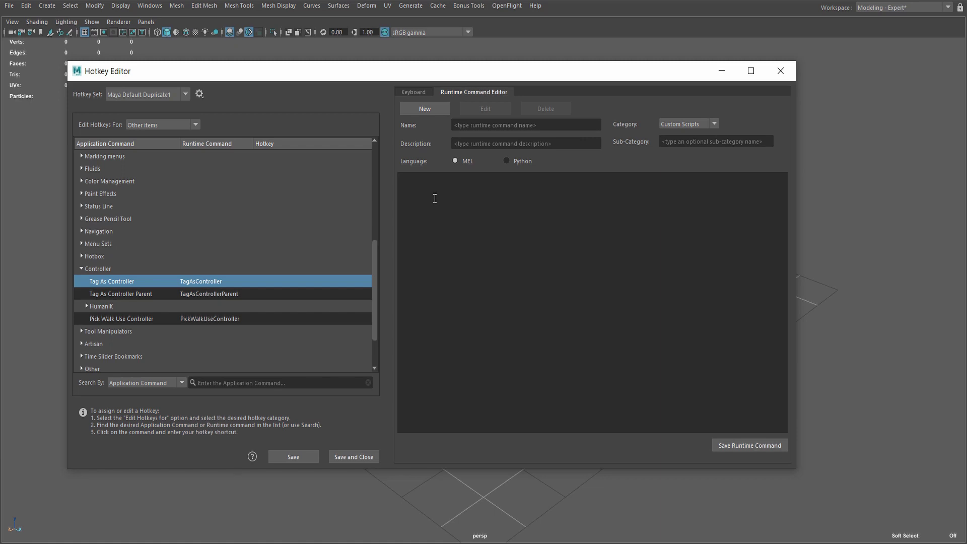
pyautogui.press('v')
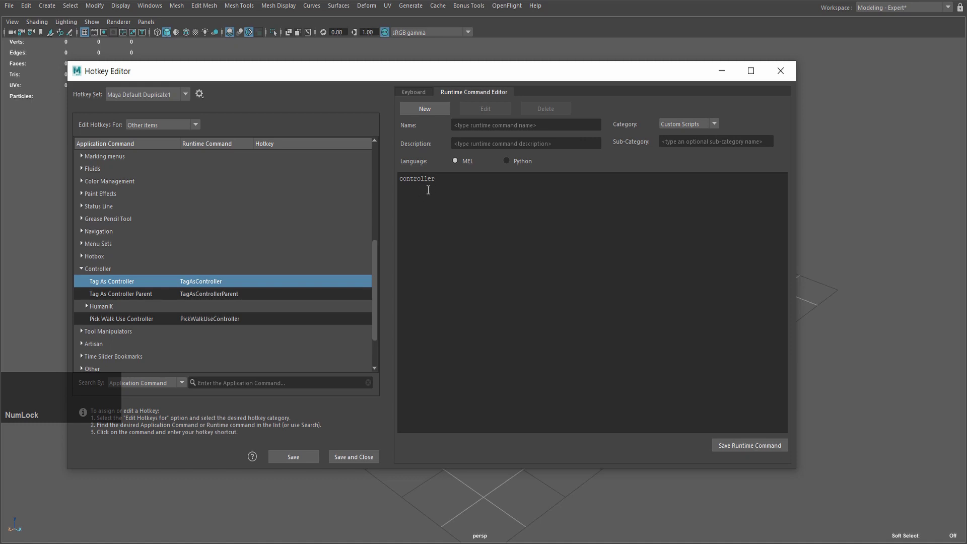
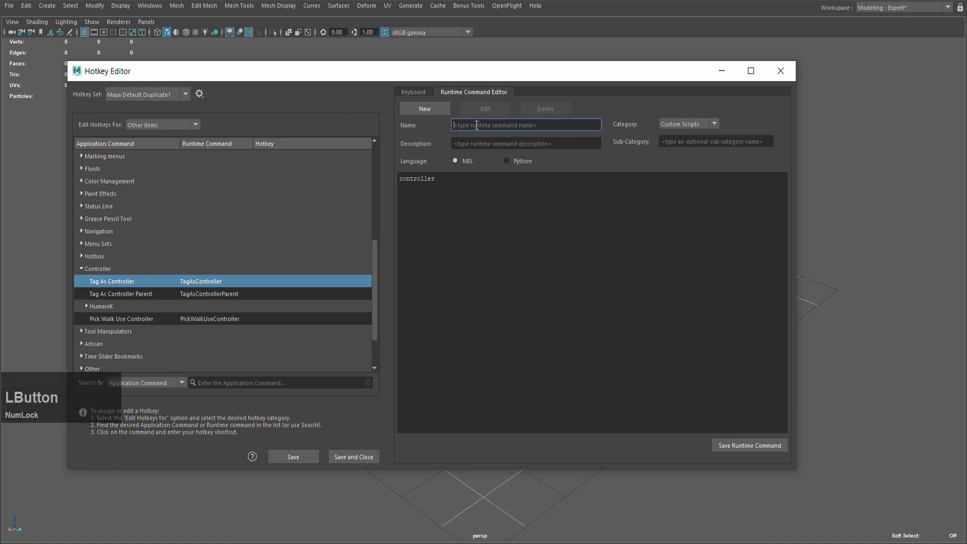
pyautogui.write('zfx')
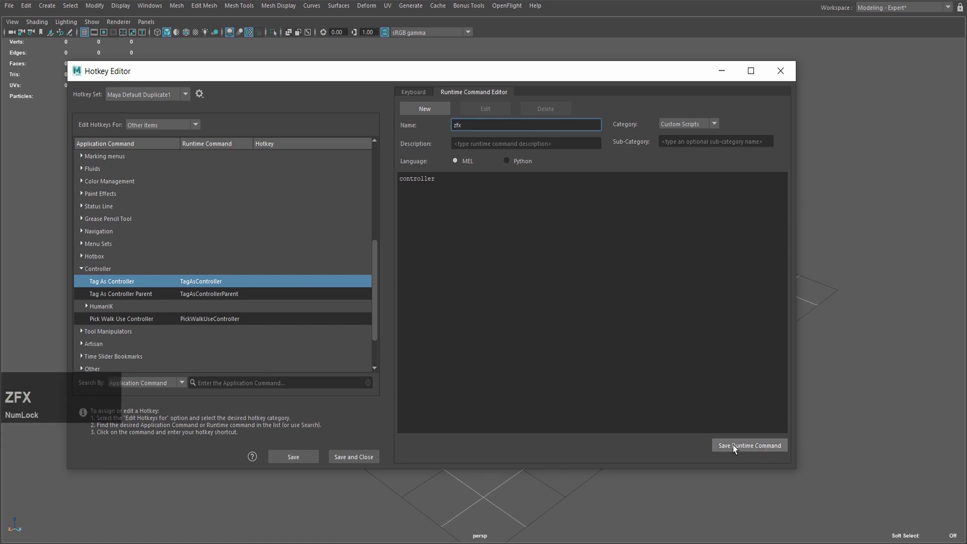
# Select the saved zfx command under Custom Scripts to give it a hotkey
pyautogui.click(756, 449)
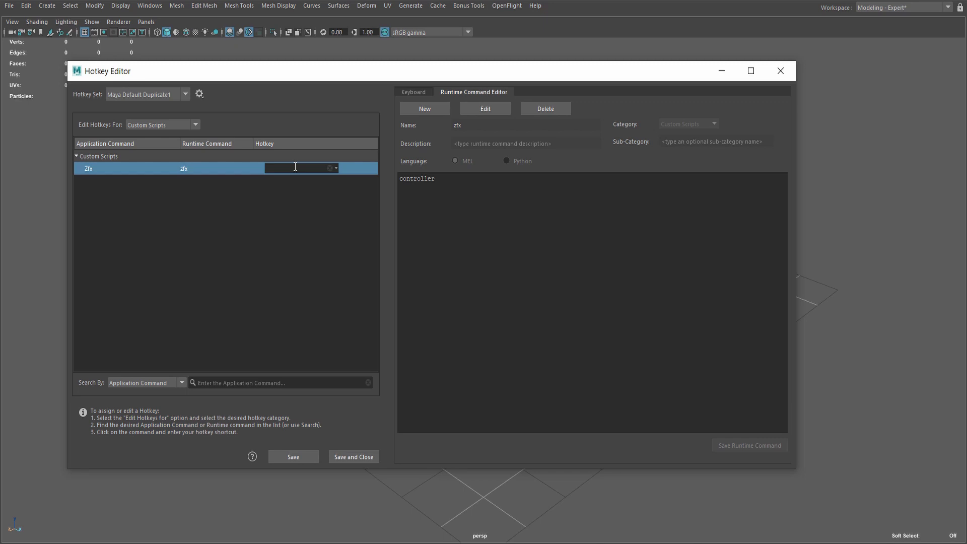
# Confirm deleting the zfx command and switch the search to Runtime Command
pyautogui.click(214, 174)
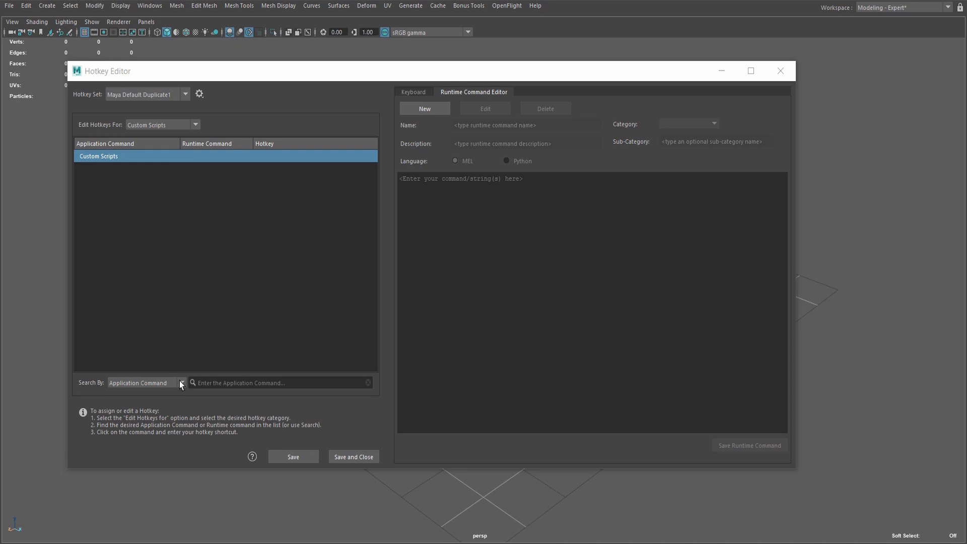
pyautogui.click(184, 384)
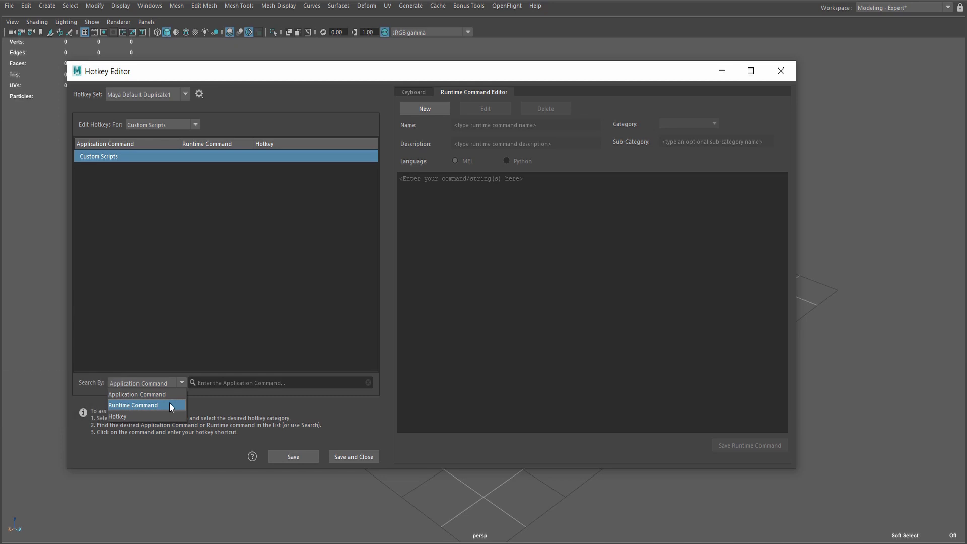
pyautogui.click(172, 406)
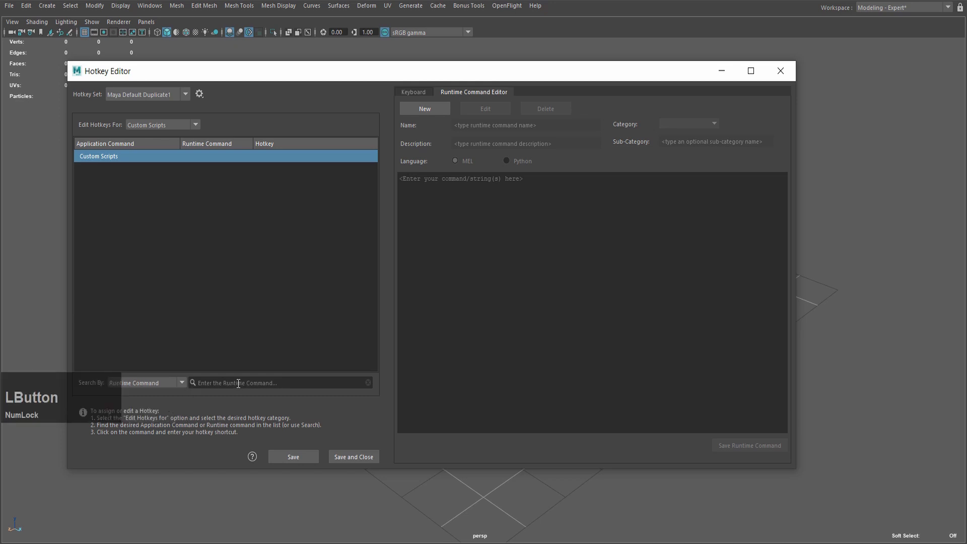